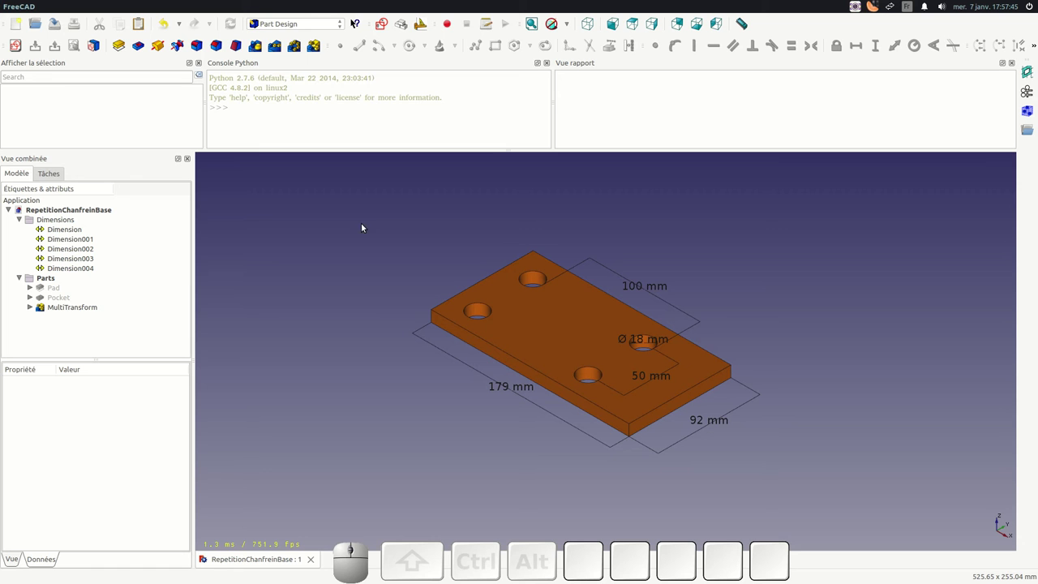
- Check the FreeCAD version information from the Help menu and dismiss it
left_click(268, 6)
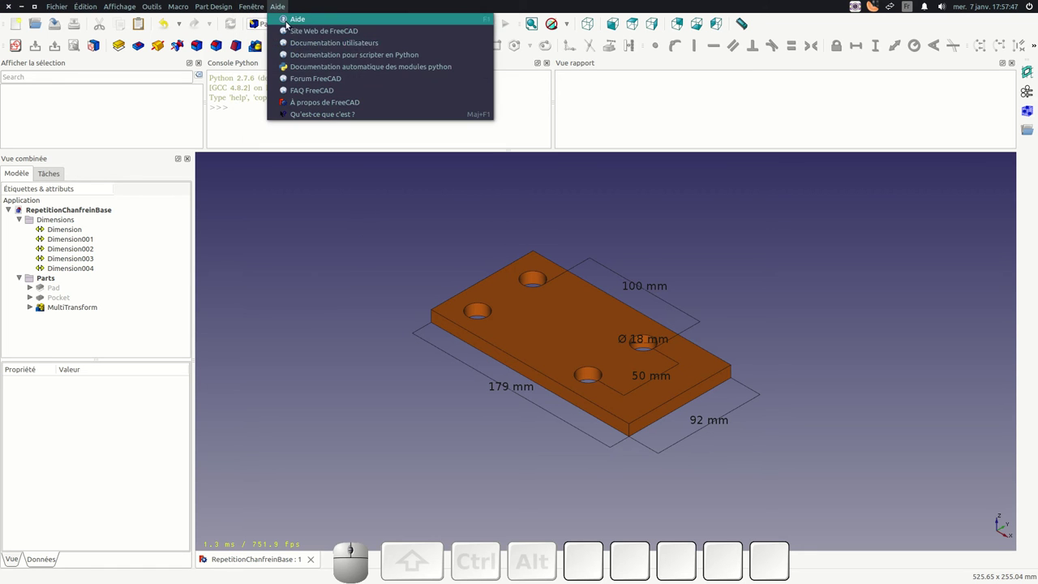
left_click(314, 103)
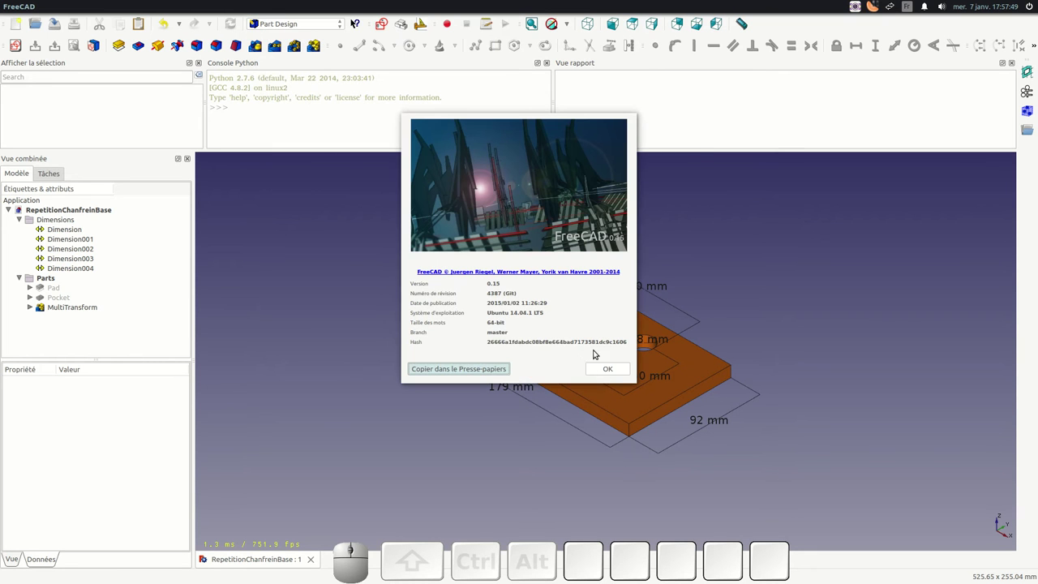
left_click(599, 374)
- Start a new sketch on the plate's top face and bring a hole edge in as external geometry
left_click(309, 279)
left_click(533, 322)
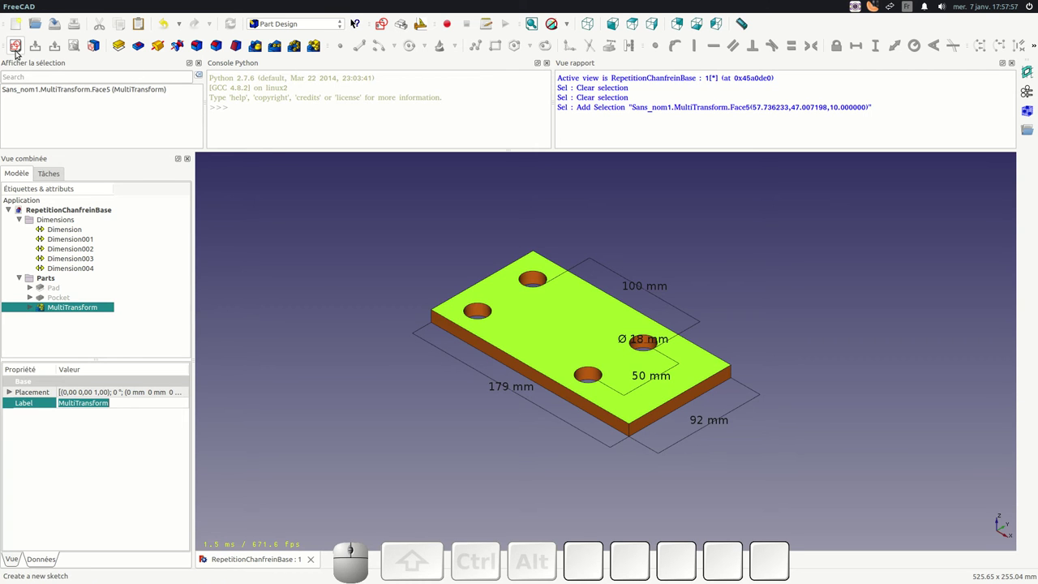
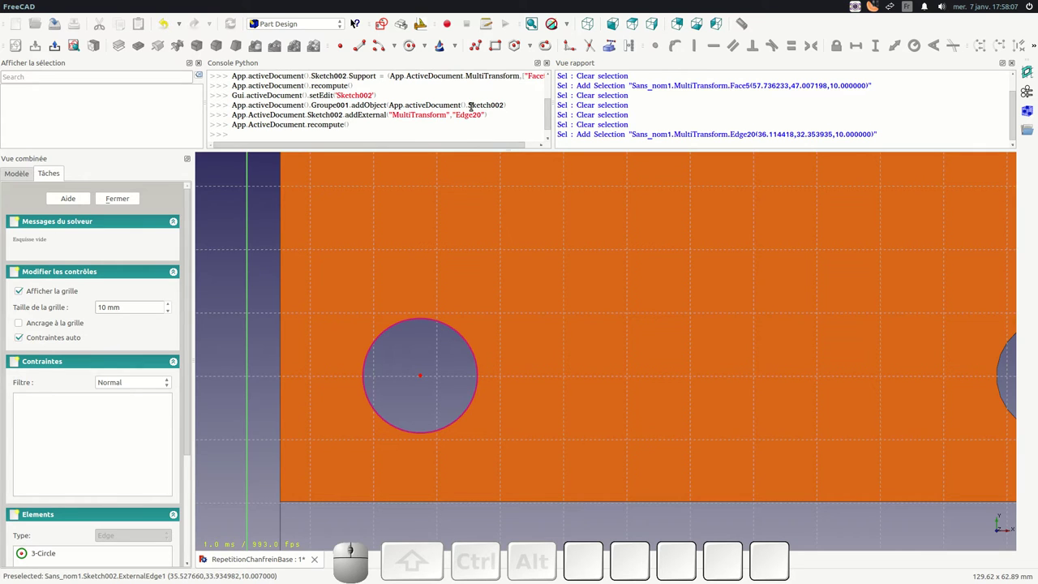
left_click(451, 381)
scroll("up", 3)
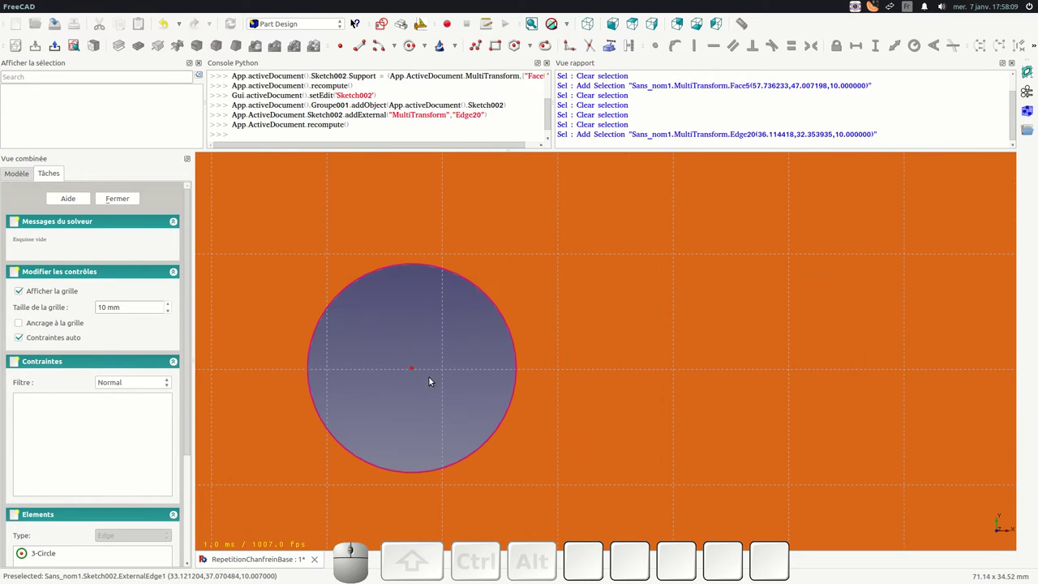
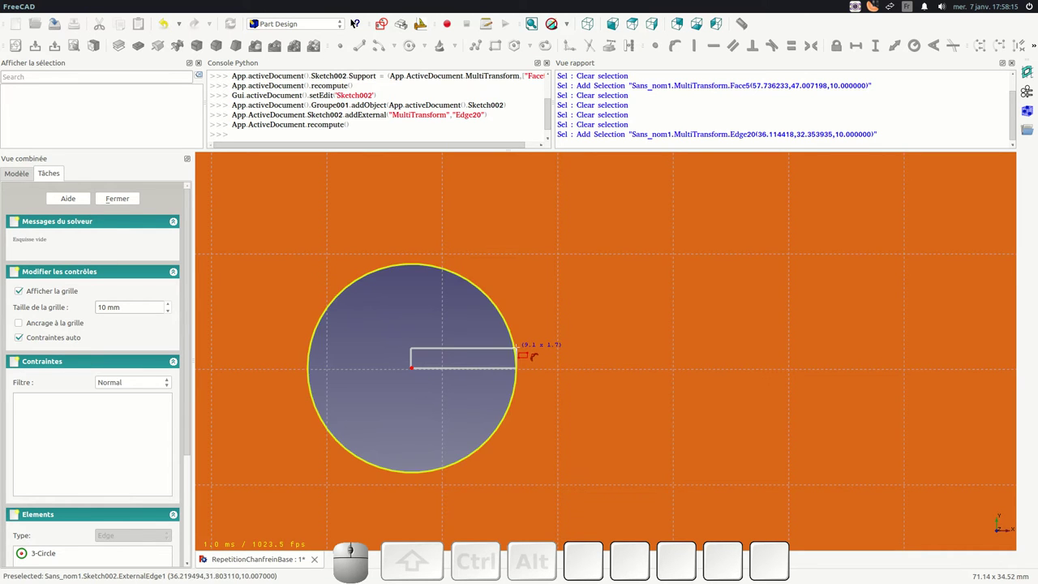
- Draw a rectangle and attach its lower-right corner onto the hole's edge
left_click(525, 353)
scroll("up", 3)
left_click(530, 362)
left_click(526, 374)
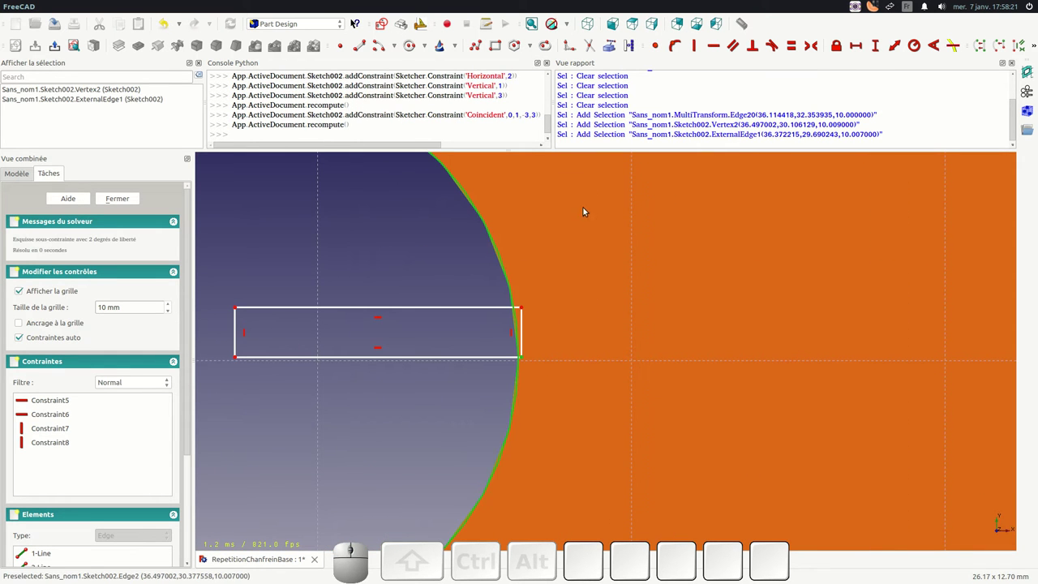
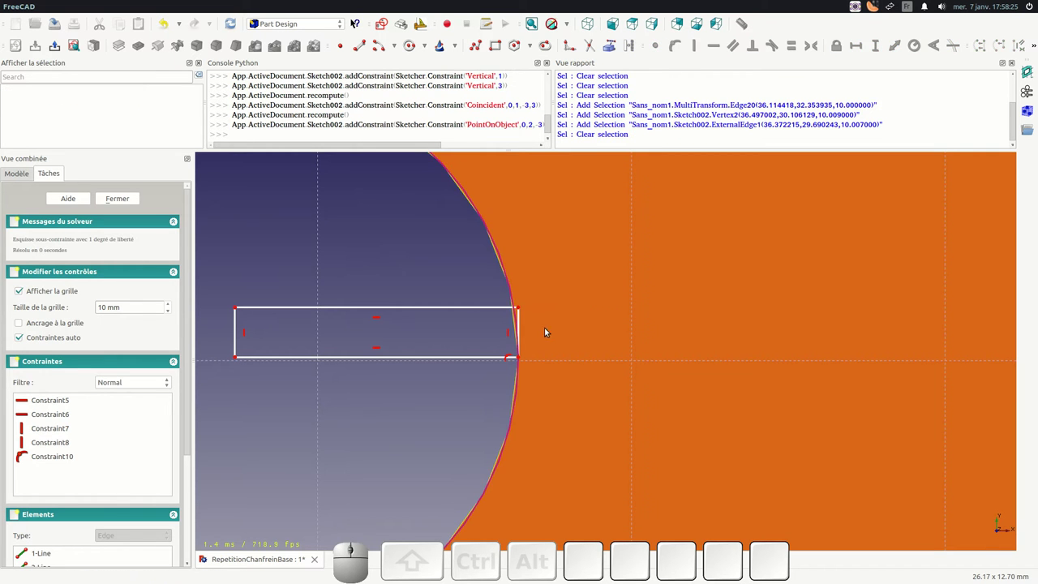
scroll("down", 3)
scroll("up", 3)
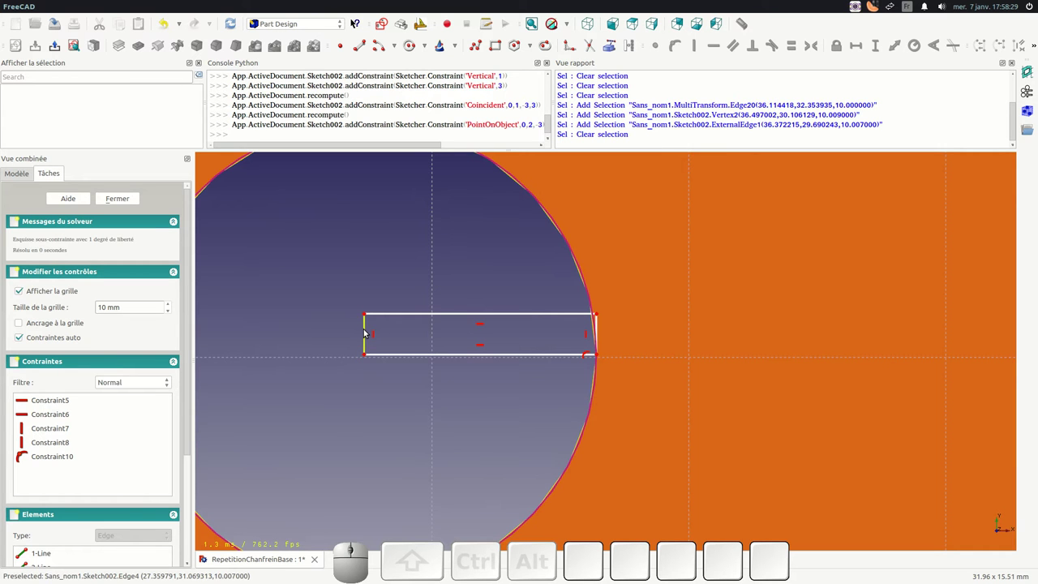
- Constrain the rectangle's left edge to 1 mm height and close the sketch
left_click(372, 333)
left_click(879, 49)
key("KP_1")
key("KP_Enter")
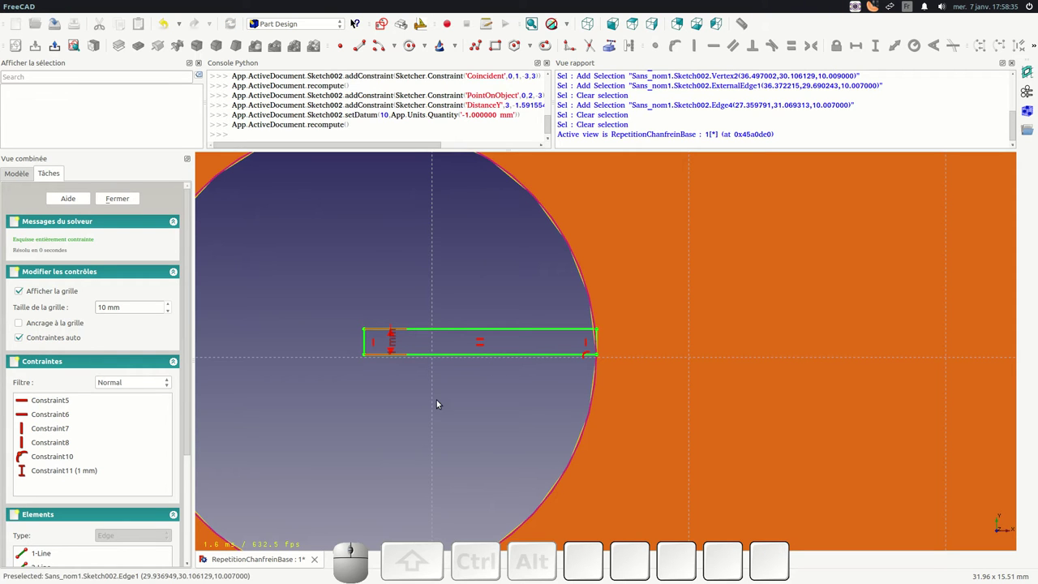
left_click(128, 200)
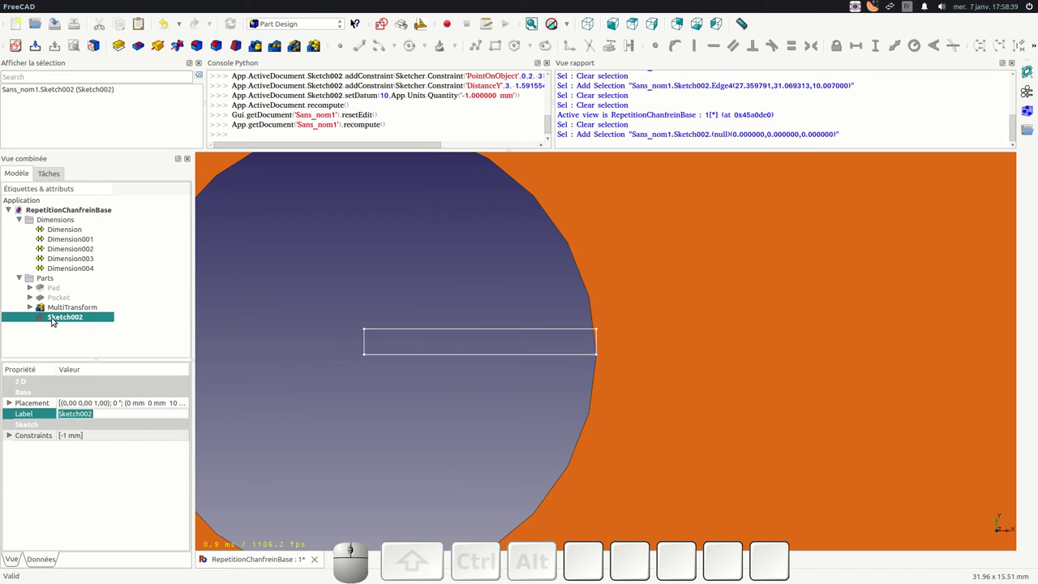
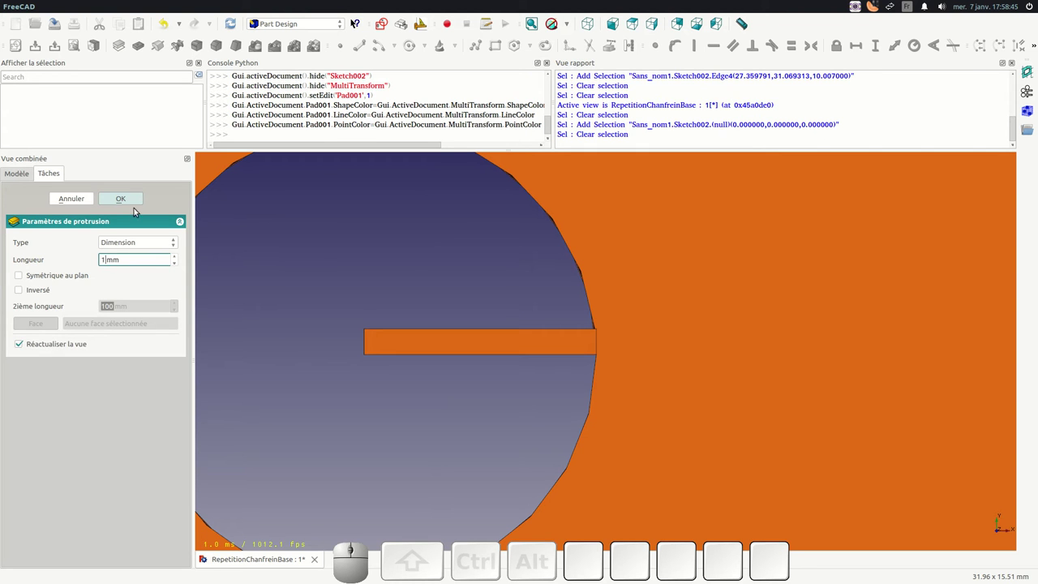
- Pad the rectangle sketch 1 mm into a thin bar inside the hole
left_click(127, 201)
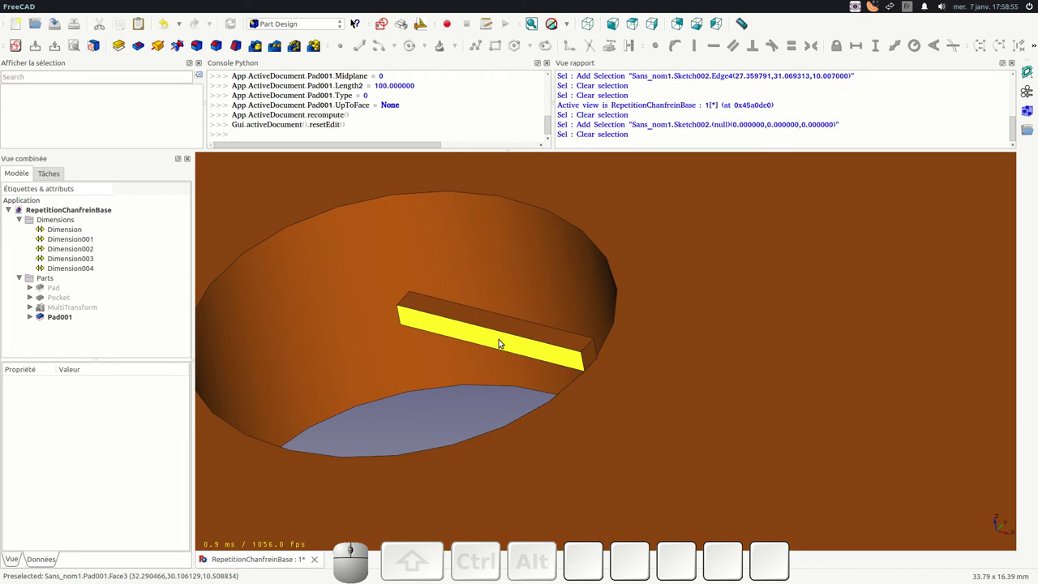
- Select the long side face of the 1 mm bar for a new sketch
left_click(66, 316)
left_click(453, 333)
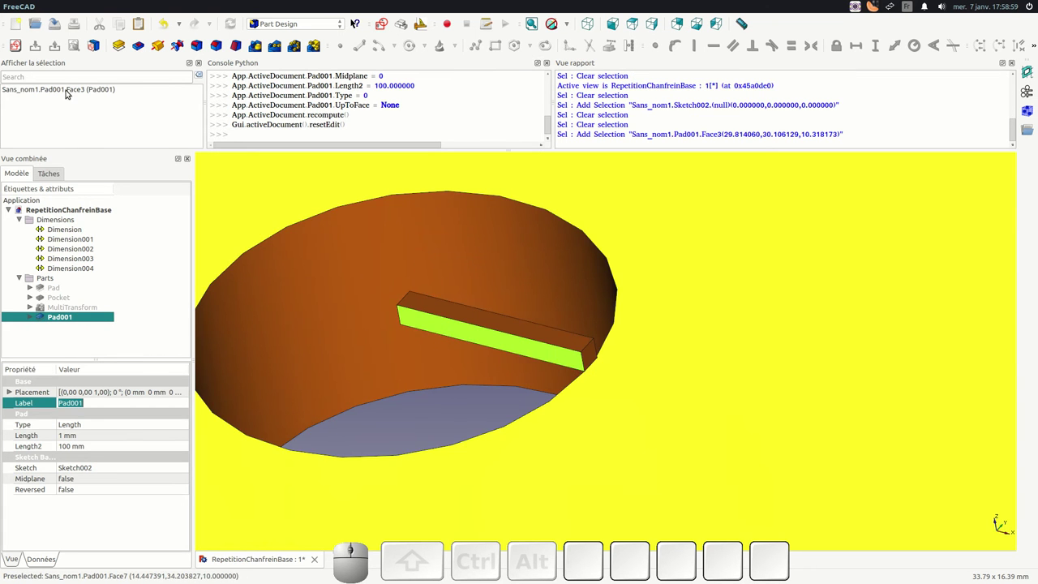
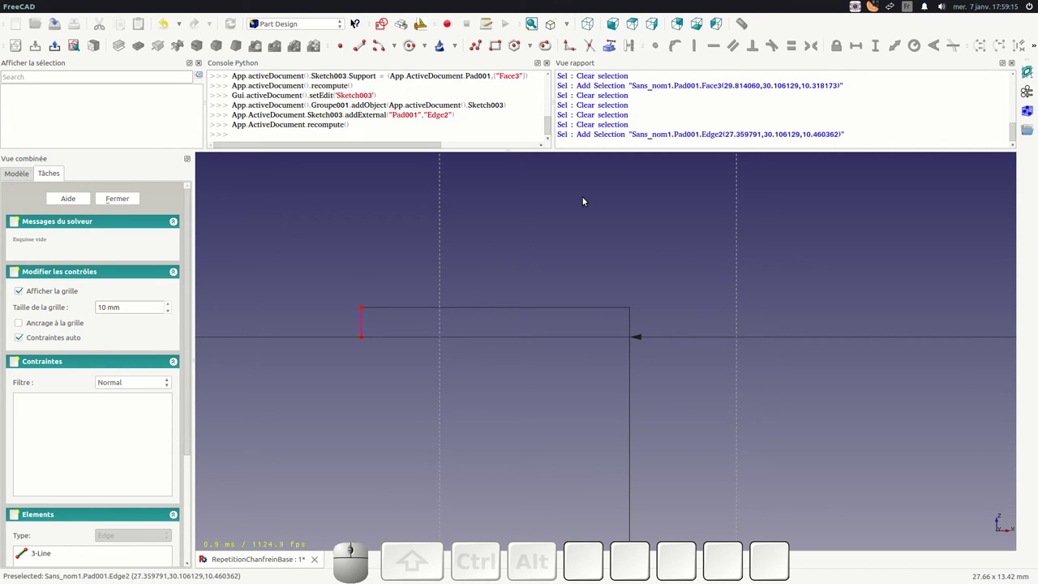
- Reference the bar's end edges as external geometry and start a polyline for the groove profile
left_click(614, 52)
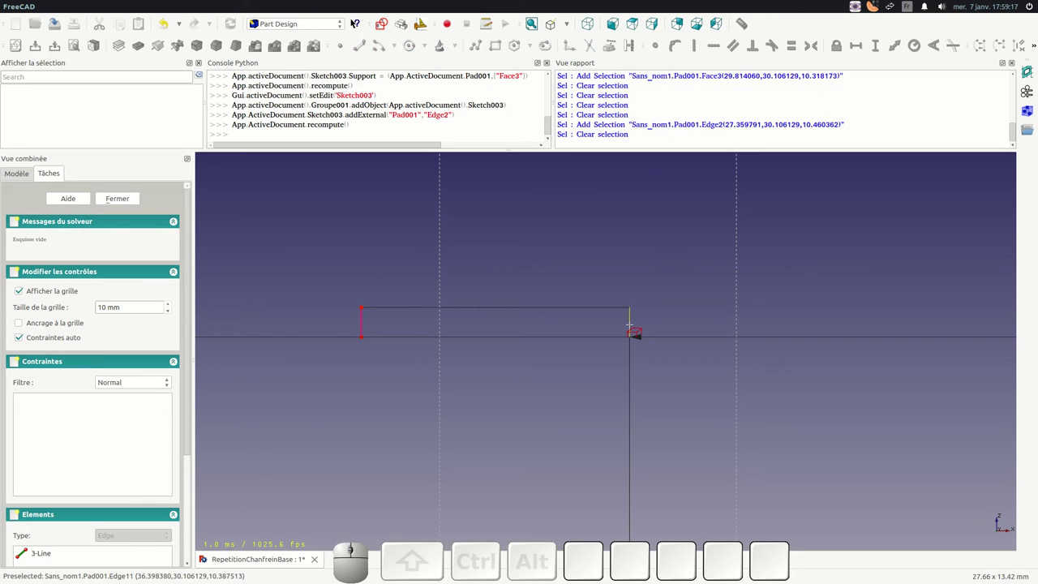
left_click(634, 326)
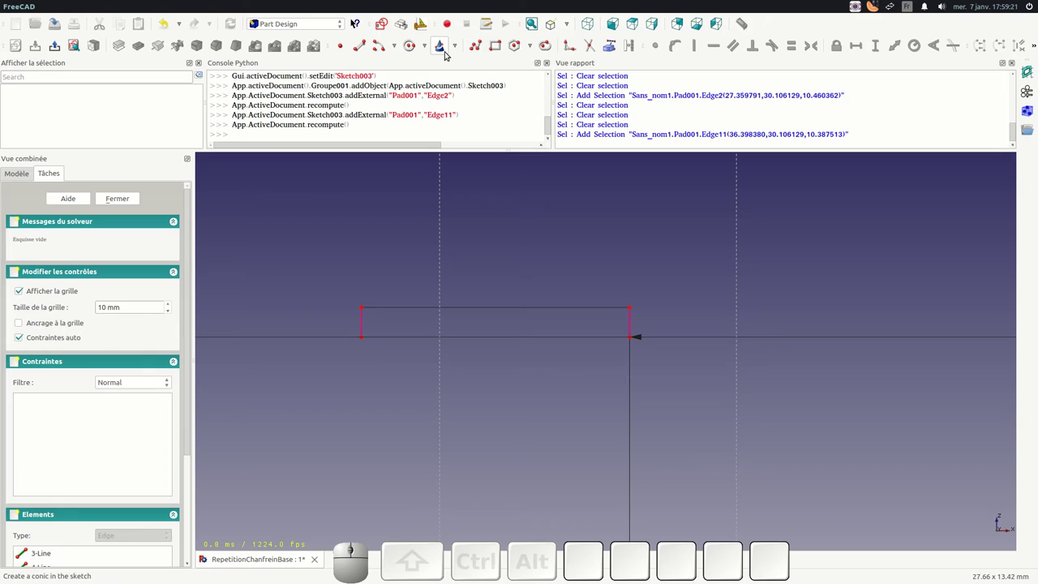
left_click(481, 51)
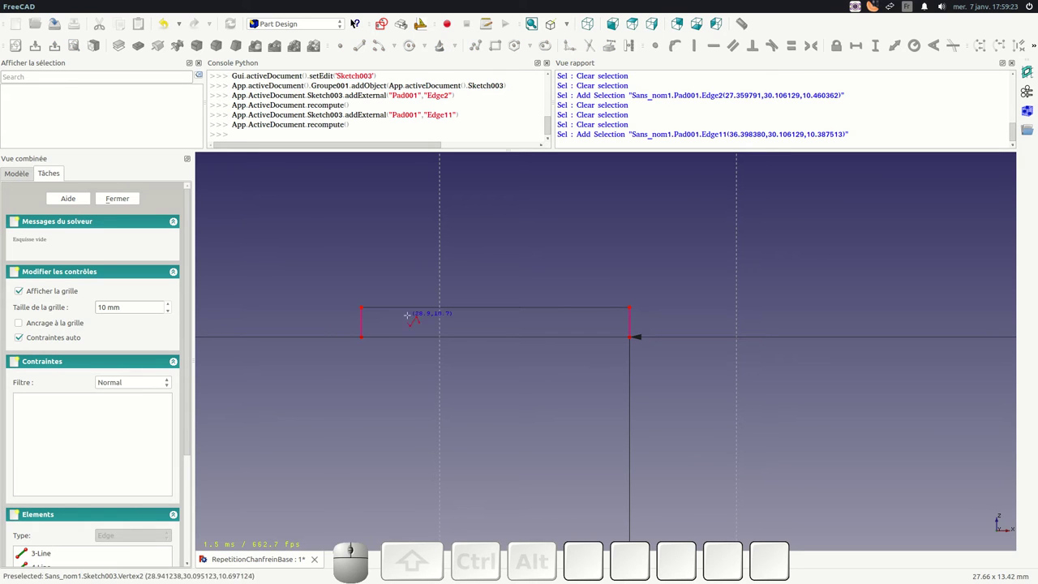
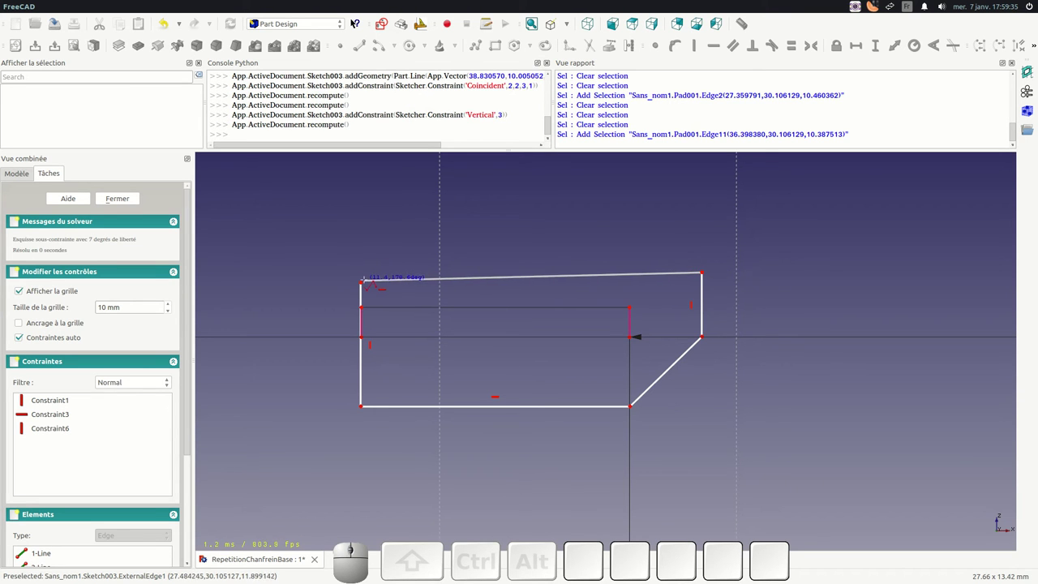
- Close the groove profile and attach its upper-left corner onto the left vertical line
left_click(370, 286)
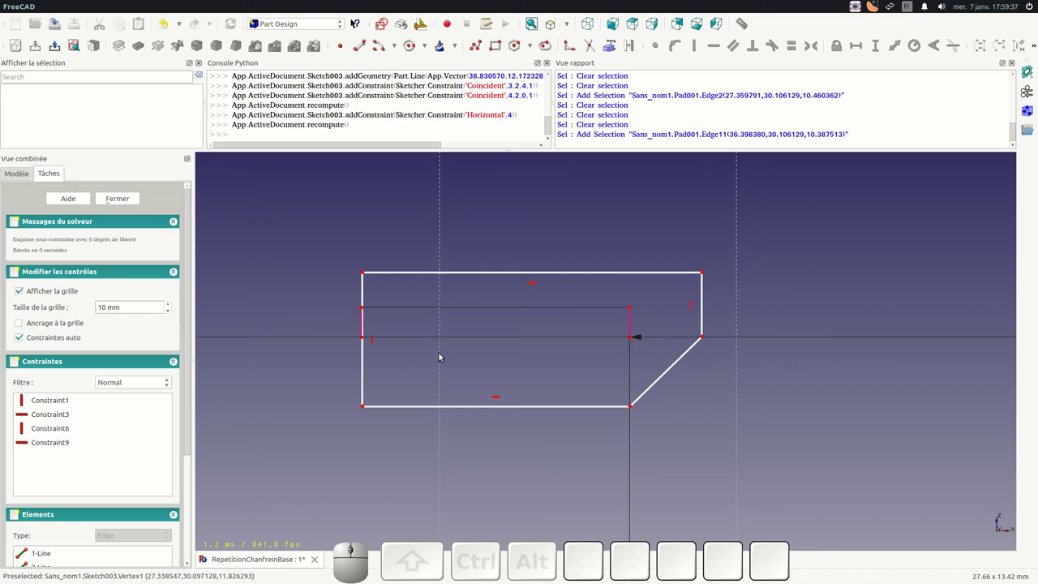
scroll("up", 3)
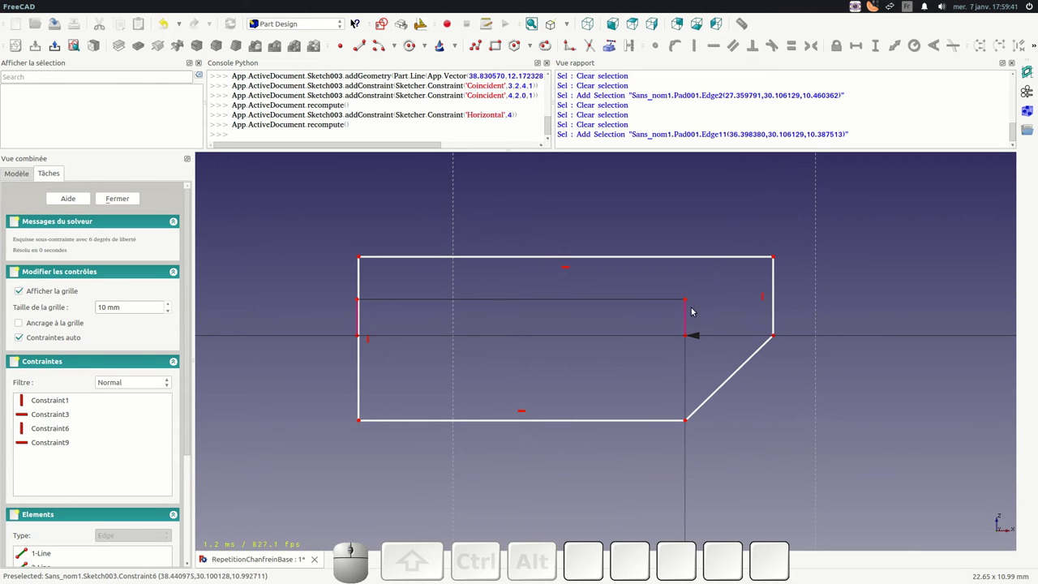
scroll("up", 3)
left_click(382, 344)
left_click(385, 350)
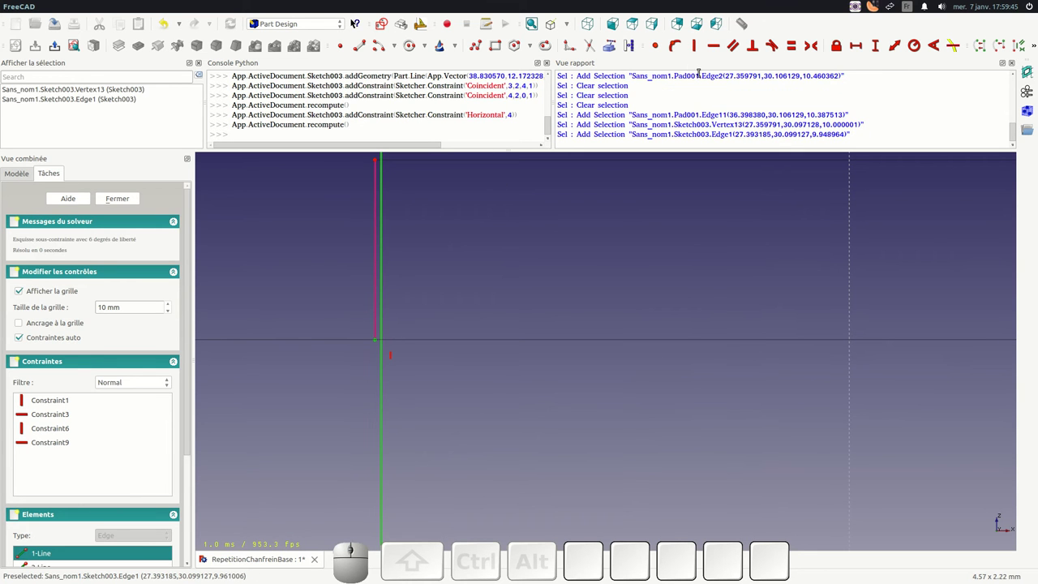
left_click(675, 49)
scroll("down", 3)
scroll("up", 3)
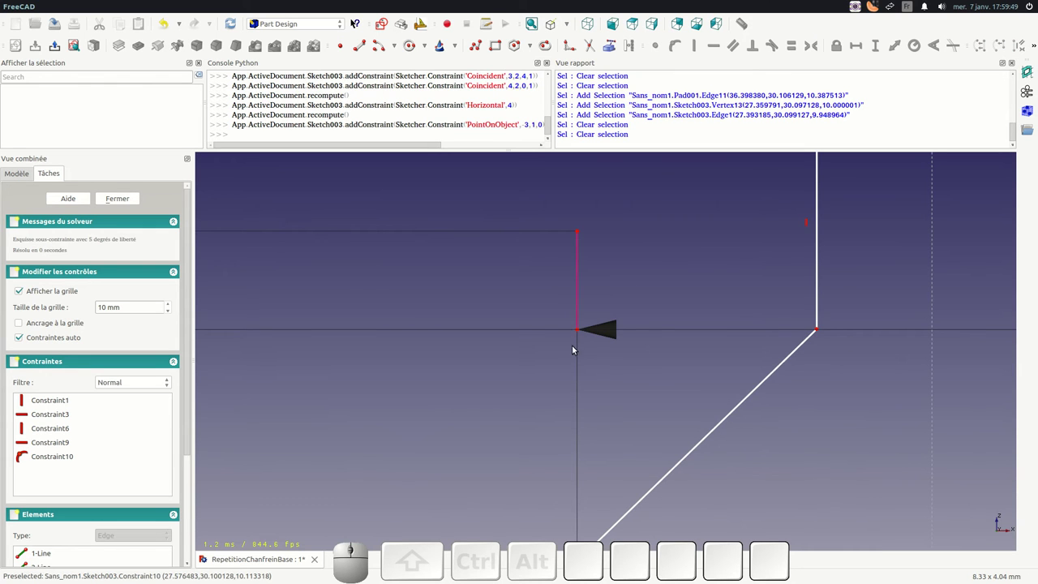
- Fix the lower end of the slanted edge onto the bar's right reference edge
left_click(584, 315)
scroll("down", 3)
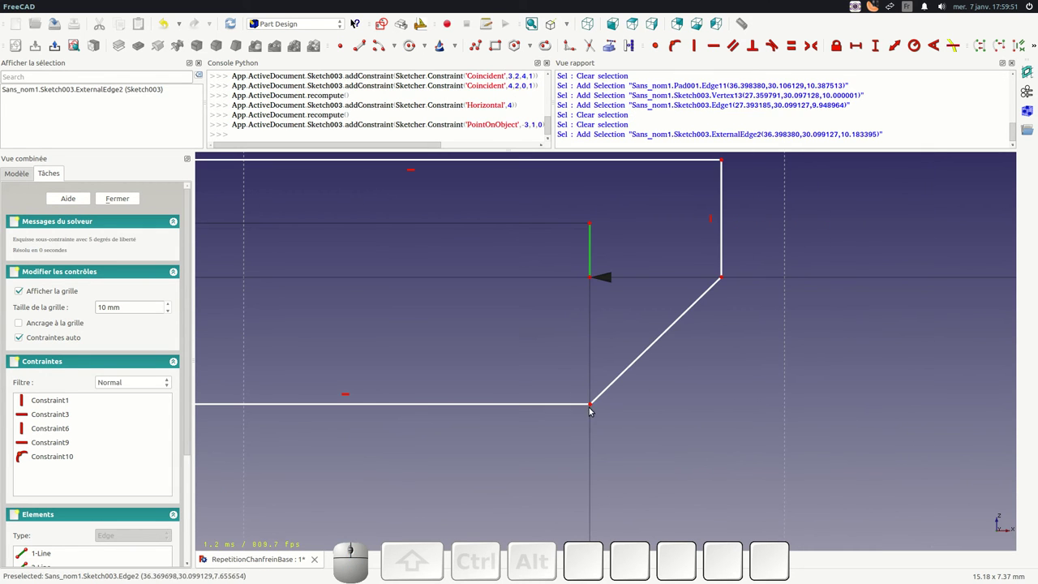
left_click(598, 402)
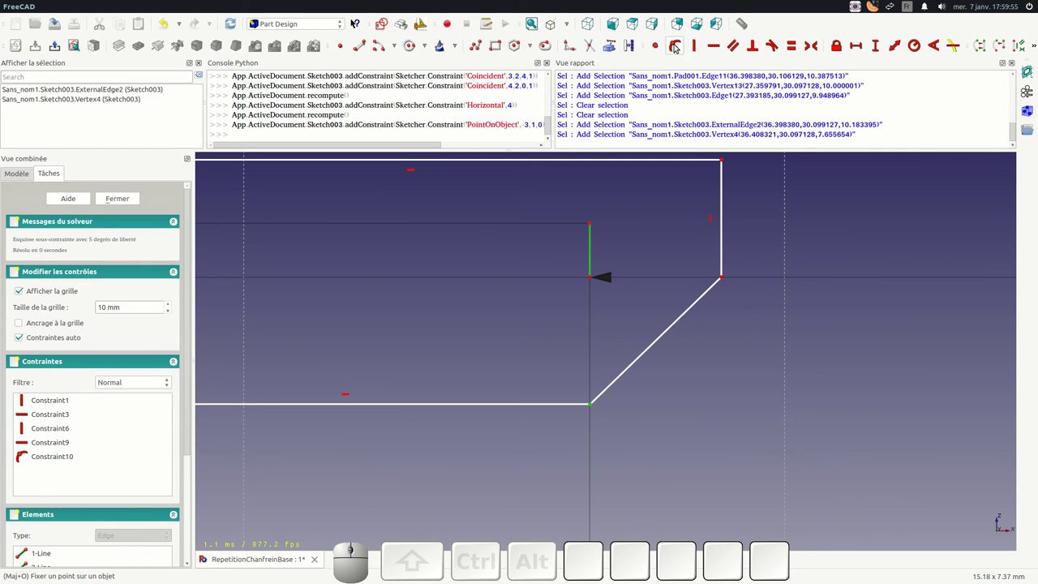
left_click(677, 47)
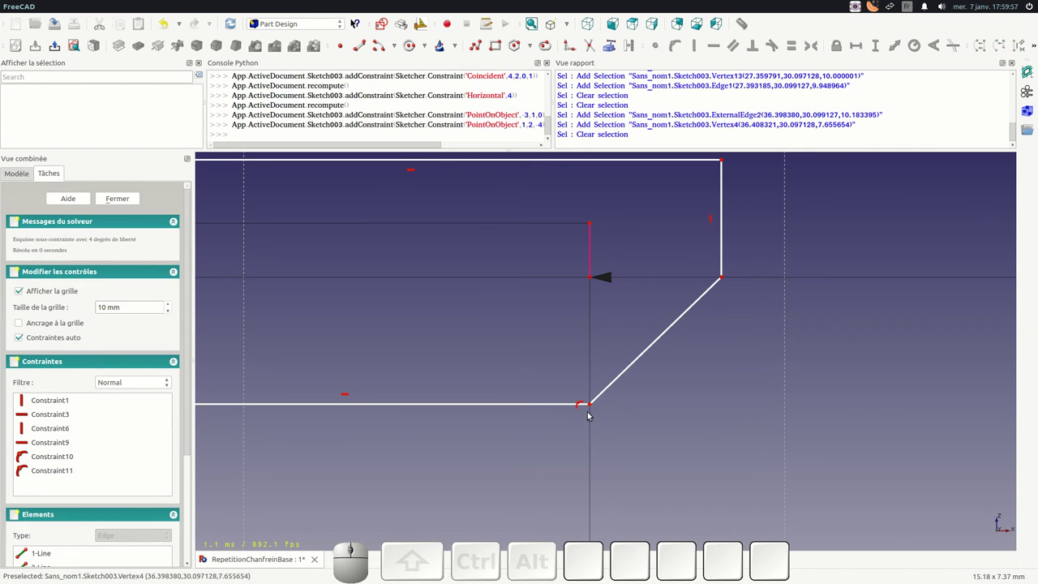
left_click_drag(596, 408, 616, 282)
scroll("up", 3)
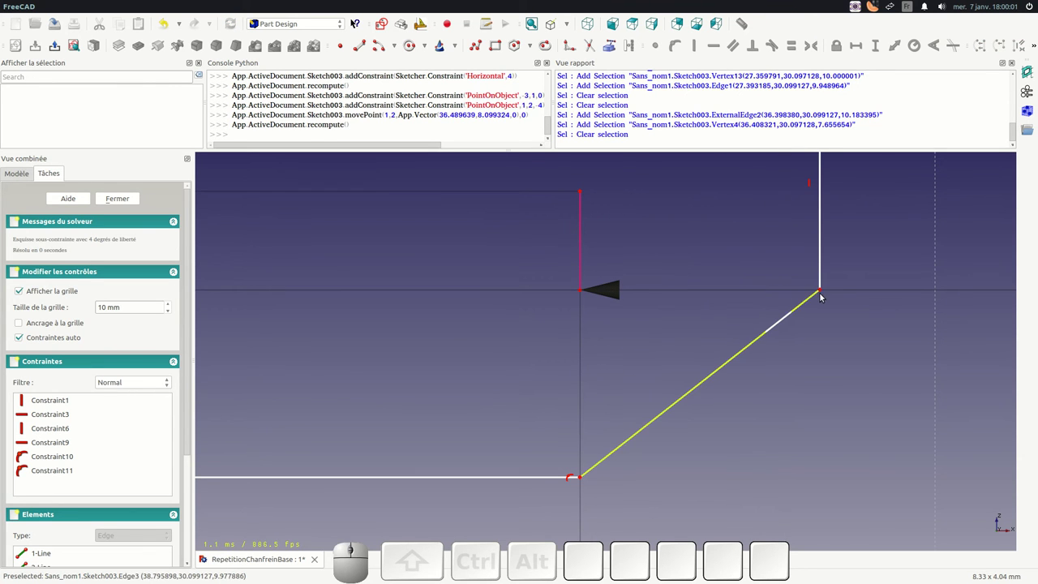
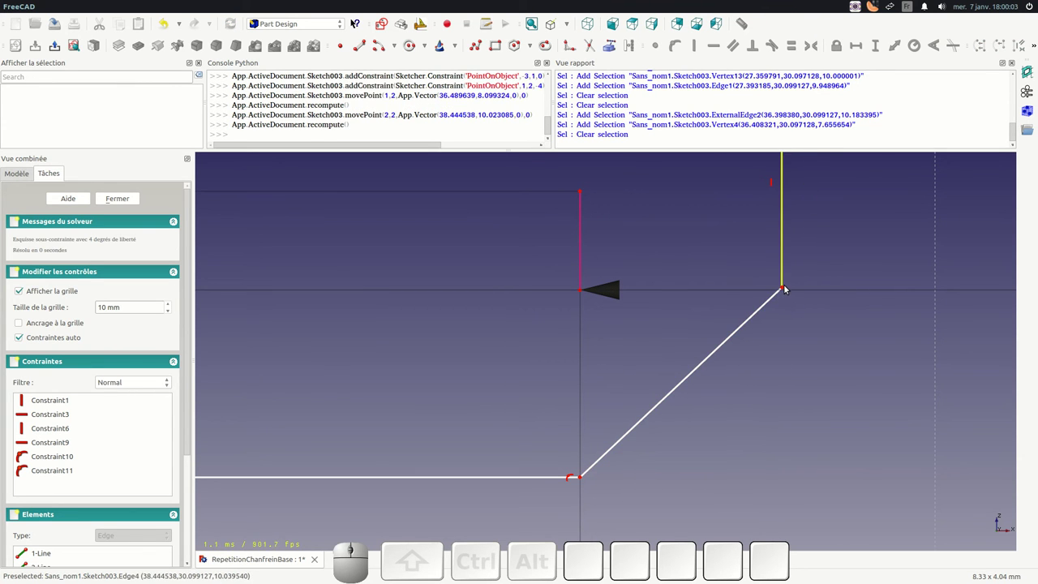
- Set a 0 mm vertical distance between the chamfer's upper corner and the sketch origin
left_click(789, 292)
left_click(587, 291)
left_click(883, 51)
key("KP_0")
key("KP_Enter")
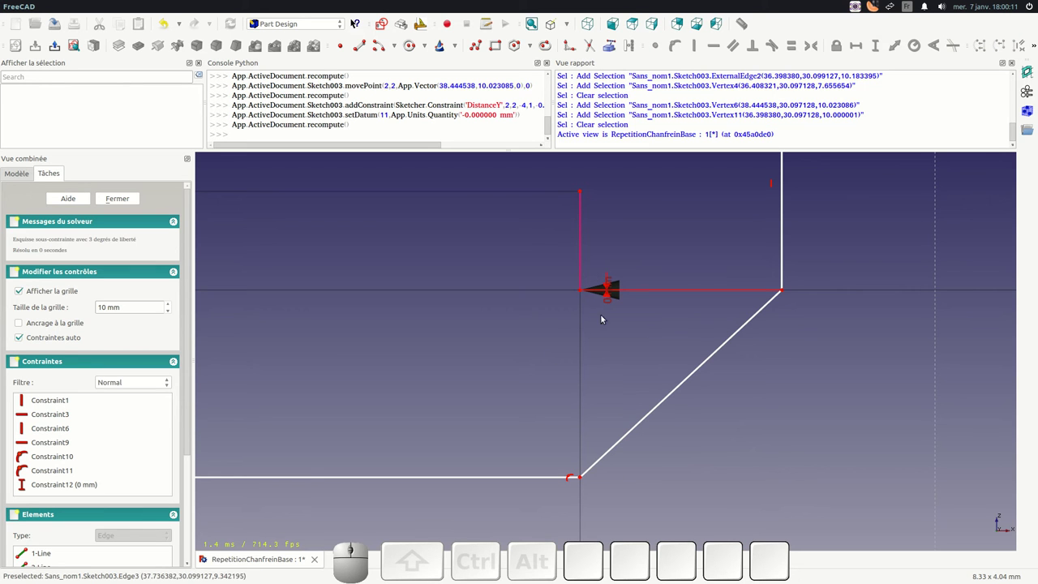
- Dimension the chamfer width, first as 3 mm then corrected to 2 mm
left_click(586, 294)
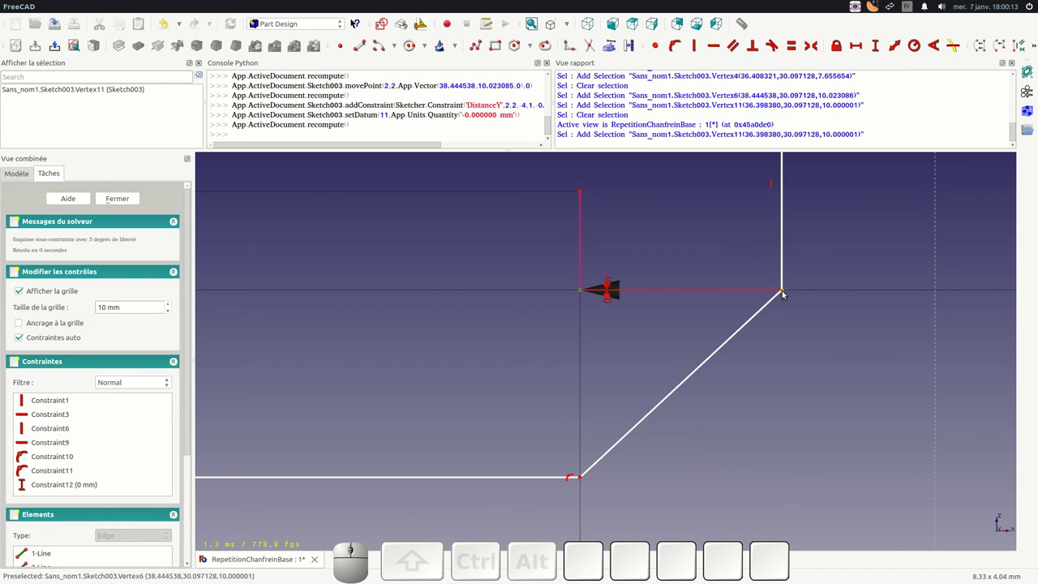
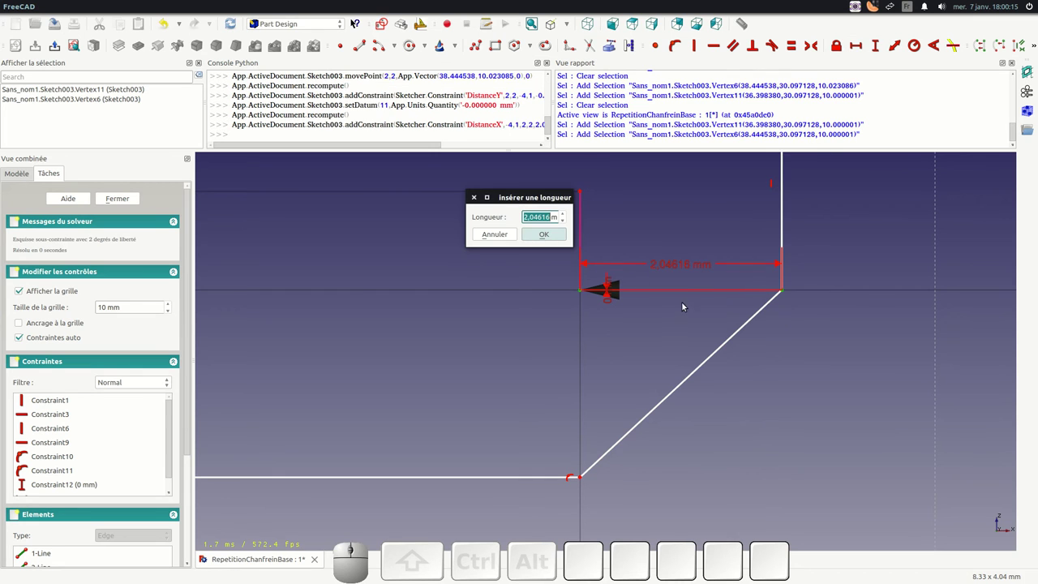
key("KP_3")
key("KP_Enter")
scroll("down", 3)
scroll("up", 3)
left_click(639, 259)
key("KP_2")
key("KP_Enter")
- Add a 2 mm vertical distance between the chamfer's end points for its height
left_click(514, 434)
left_click(514, 281)
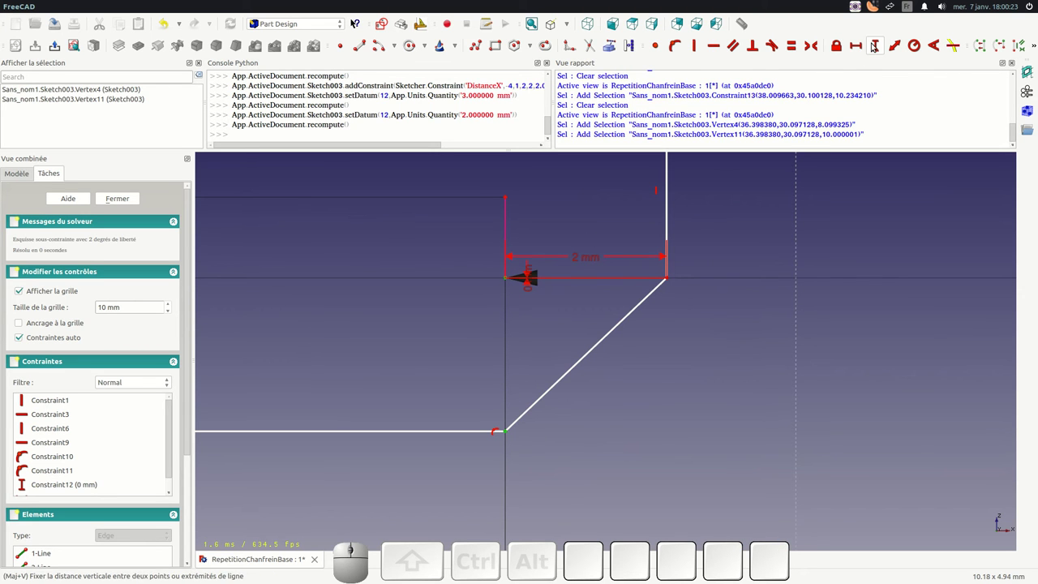
left_click(880, 47)
key("KP_2")
key("KP_Enter")
scroll("down", 3)
scroll("up", 3)
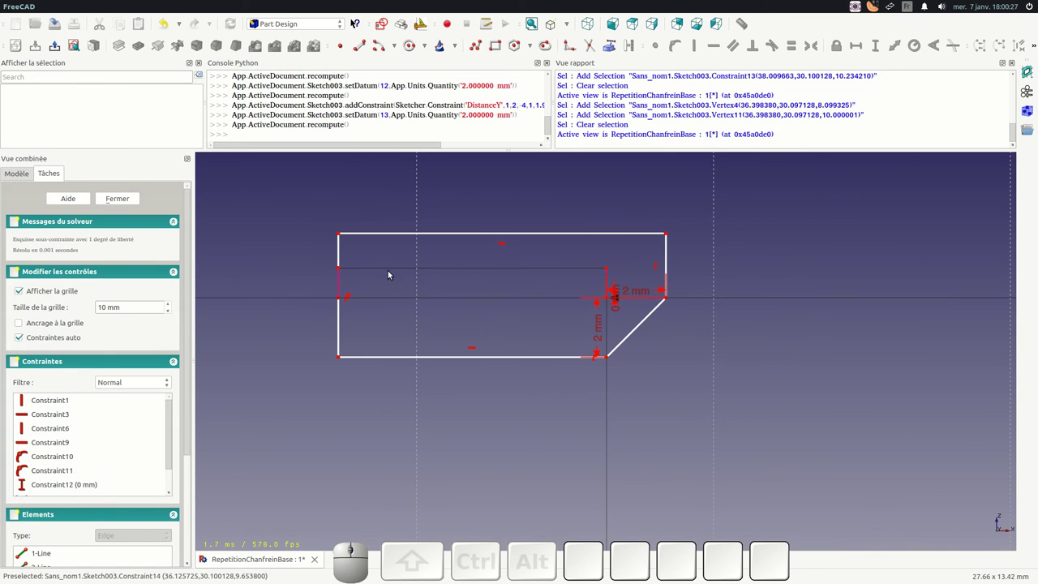
- Draw a construction axis line in the profile sketch and leave the sketcher
left_click(464, 198)
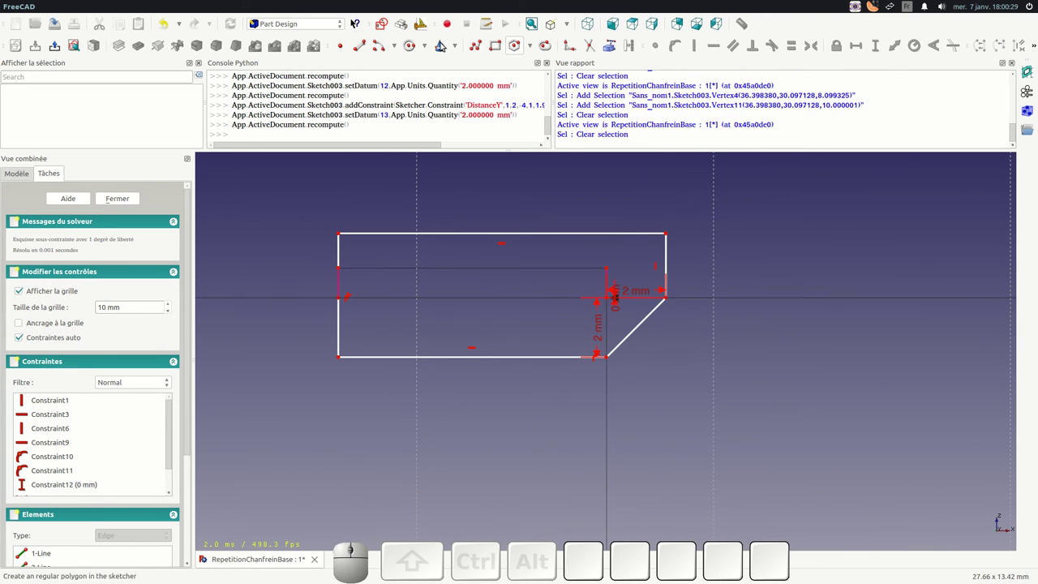
left_click(363, 49)
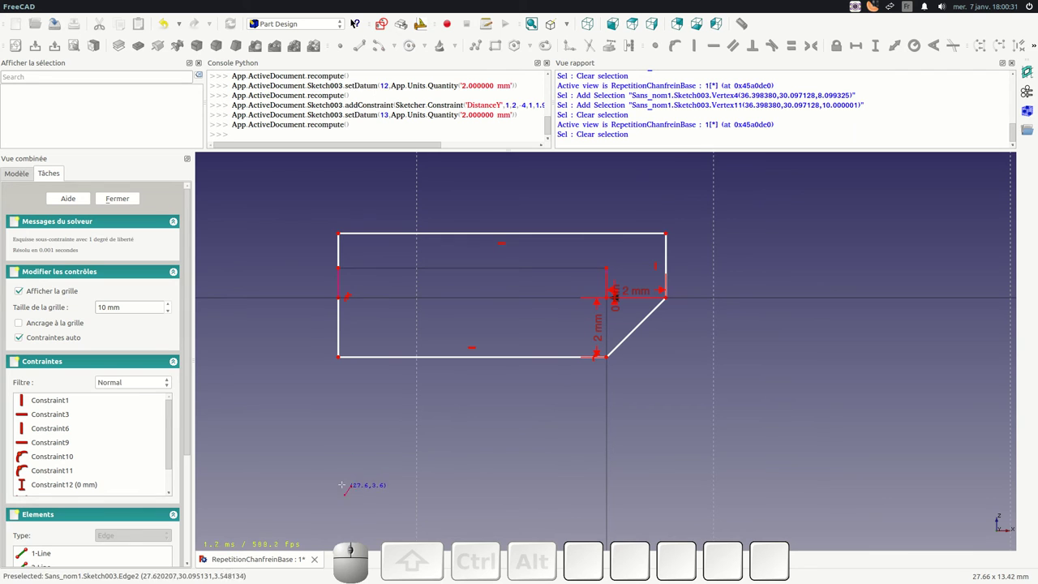
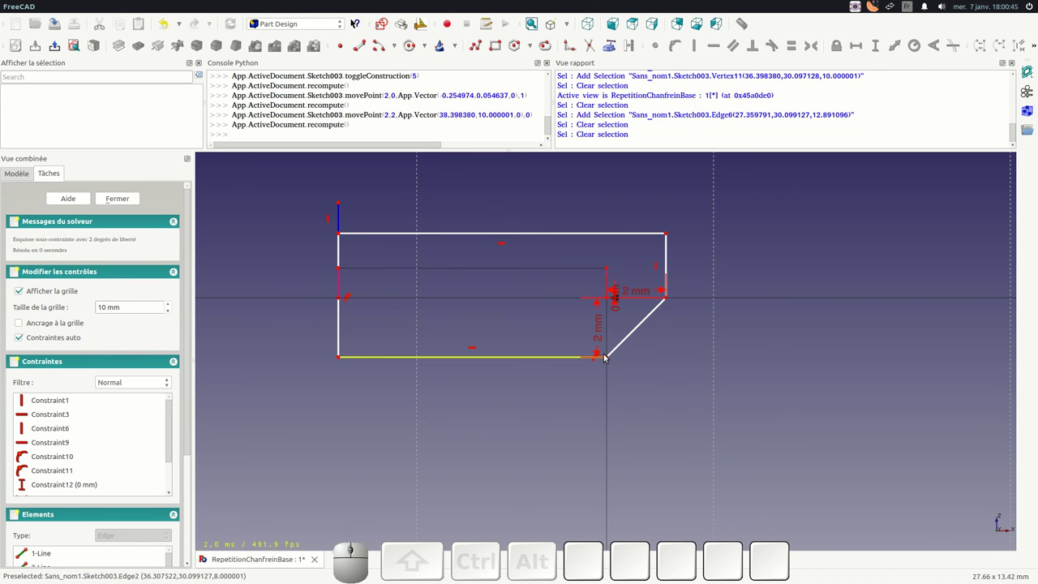
left_click(618, 23)
left_click(129, 201)
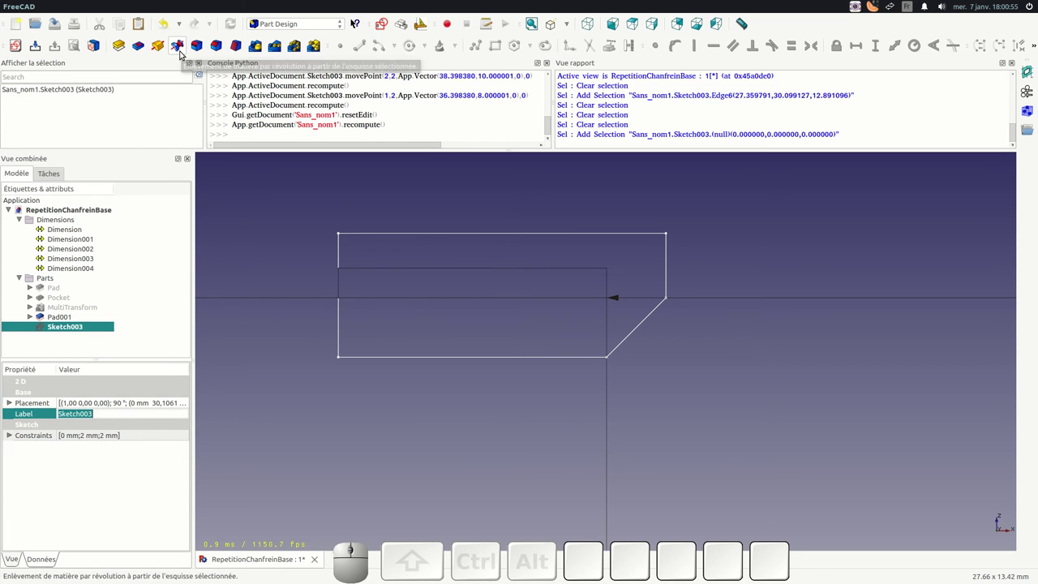
- Revolve the profile sketch as a Groove around Sketch axis 0, keeping 360°
left_click(183, 54)
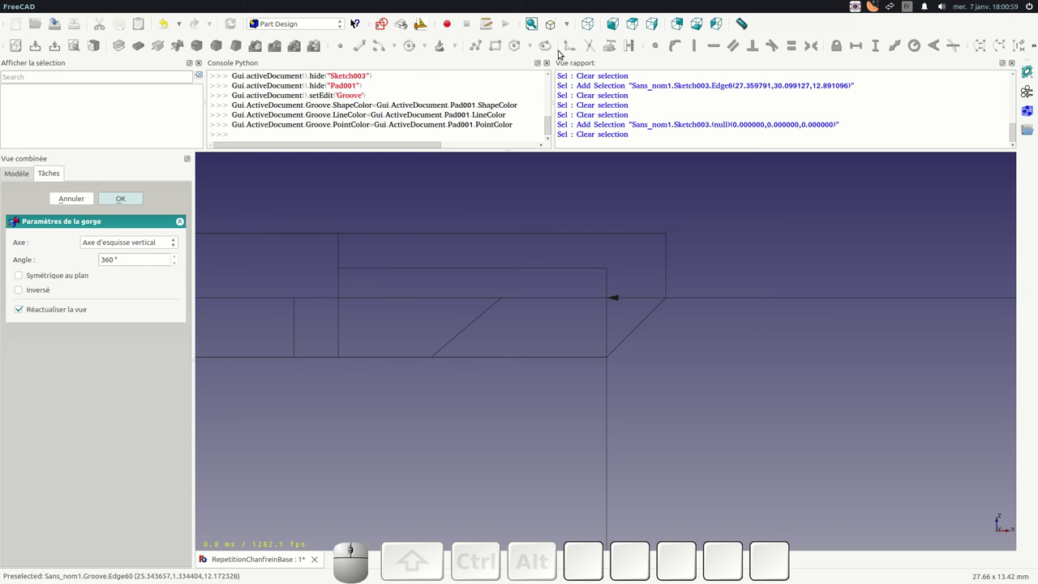
left_click(257, 45)
scroll("down", 3)
scroll("up", 3)
scroll("down", 3)
scroll("up", 3)
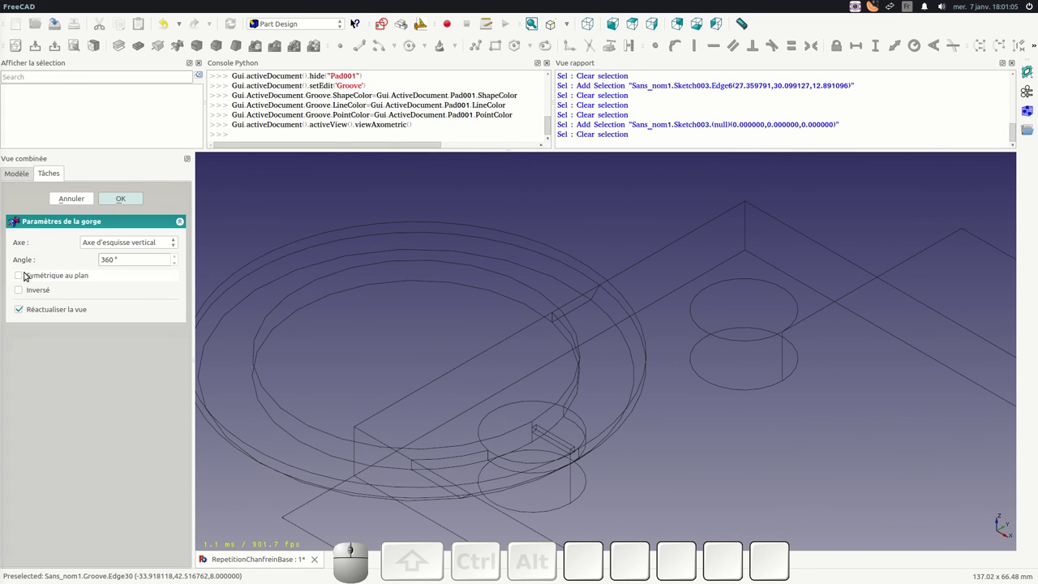
left_click(122, 243)
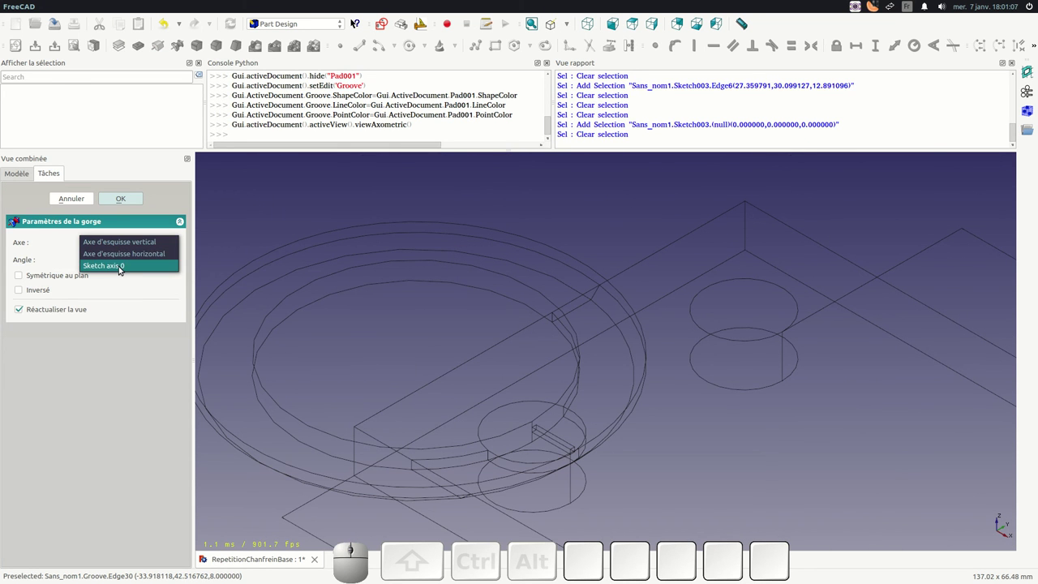
left_click(125, 268)
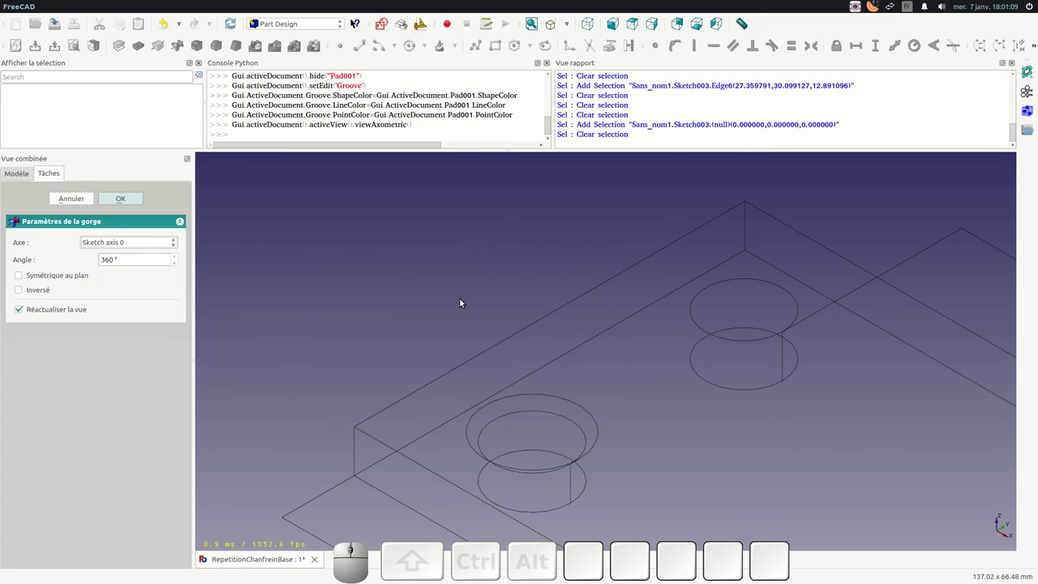
scroll("down", 3)
scroll("up", 3)
- Adjust view and tree item visibility to inspect the chamfered hole, then confirm the groove
left_click(258, 45)
scroll("down", 3)
left_click(567, 27)
left_click(575, 41)
scroll("up", 3)
left_click(47, 328)
left_click(31, 330)
left_click(64, 338)
key("space")
left_click(303, 227)
scroll("up", 3)
scroll("down", 3)
scroll("down", 3)
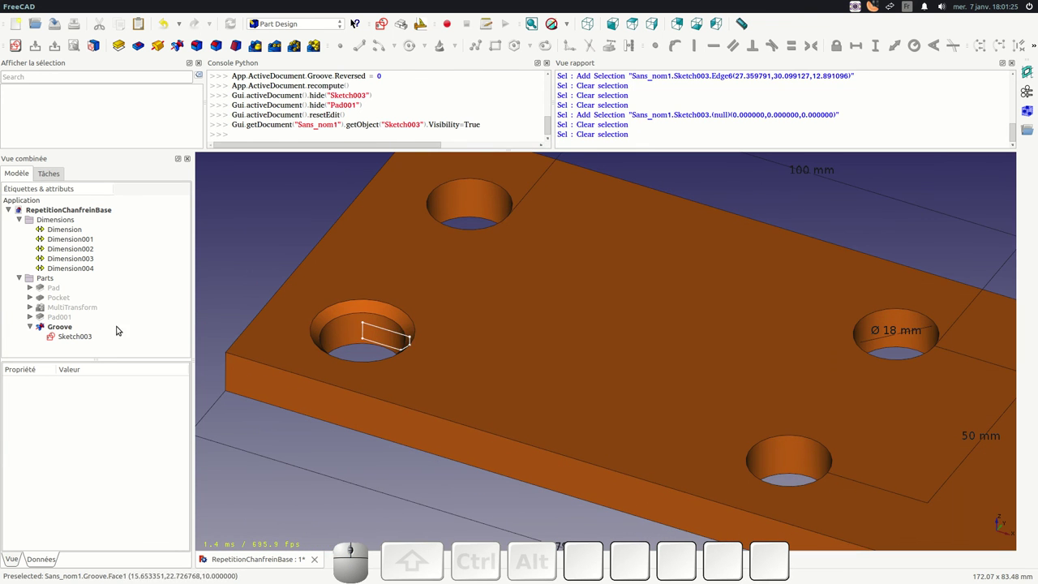
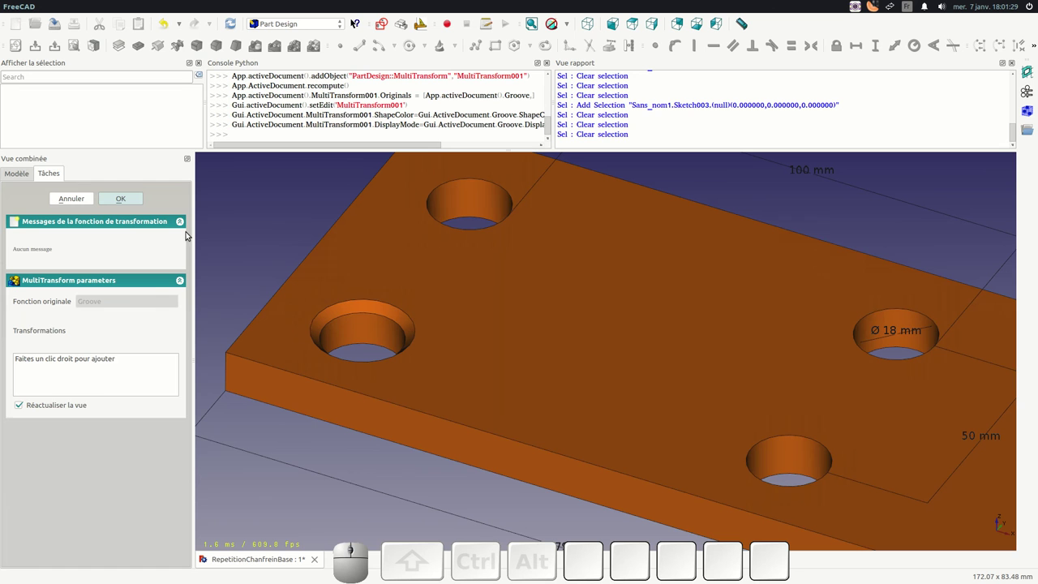
- Add a linear pattern of 2 occurrences over 100 mm to the groove's MultiTransform
right_click(67, 377)
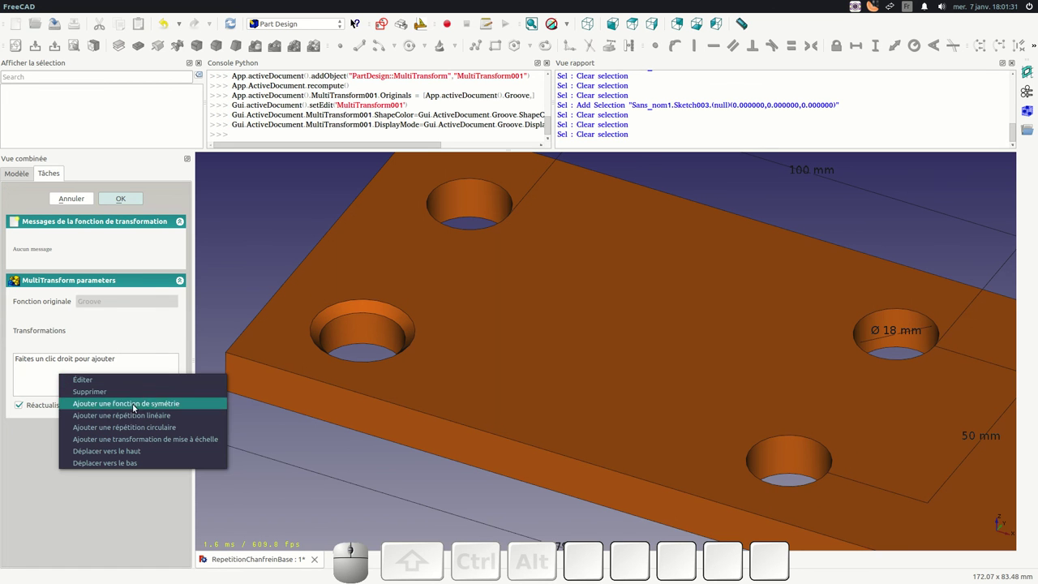
left_click(143, 417)
scroll("down", 3)
scroll("up", 3)
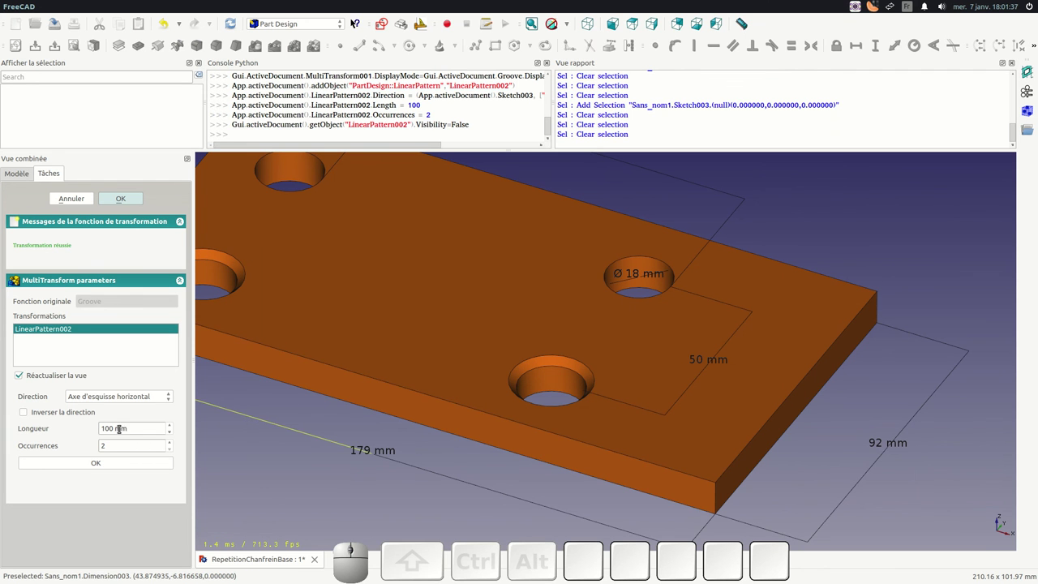
- Add a second linear pattern to the MultiTransform, trying the sketch axes as its direction
right_click(79, 355)
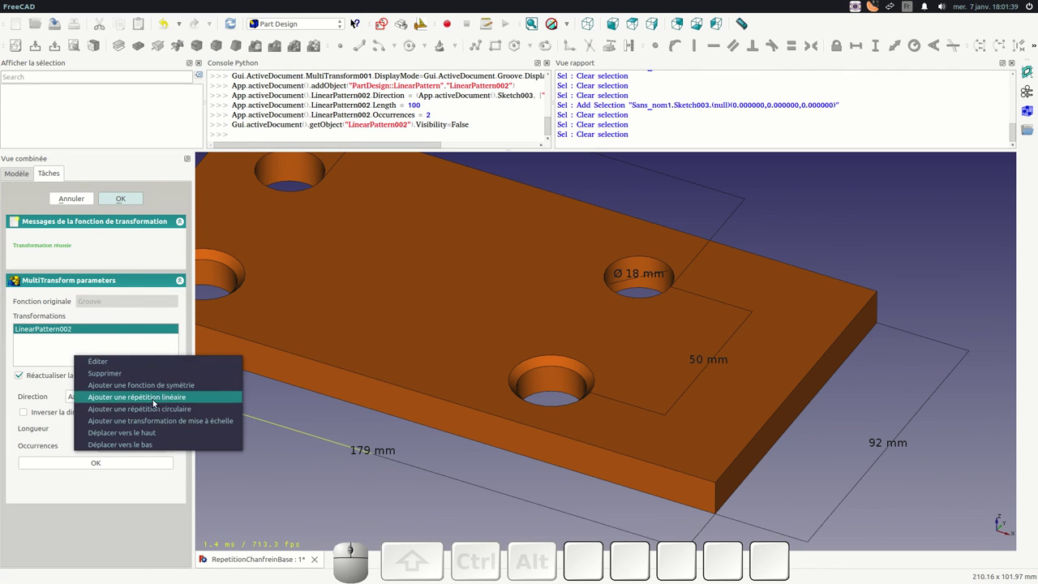
left_click(191, 398)
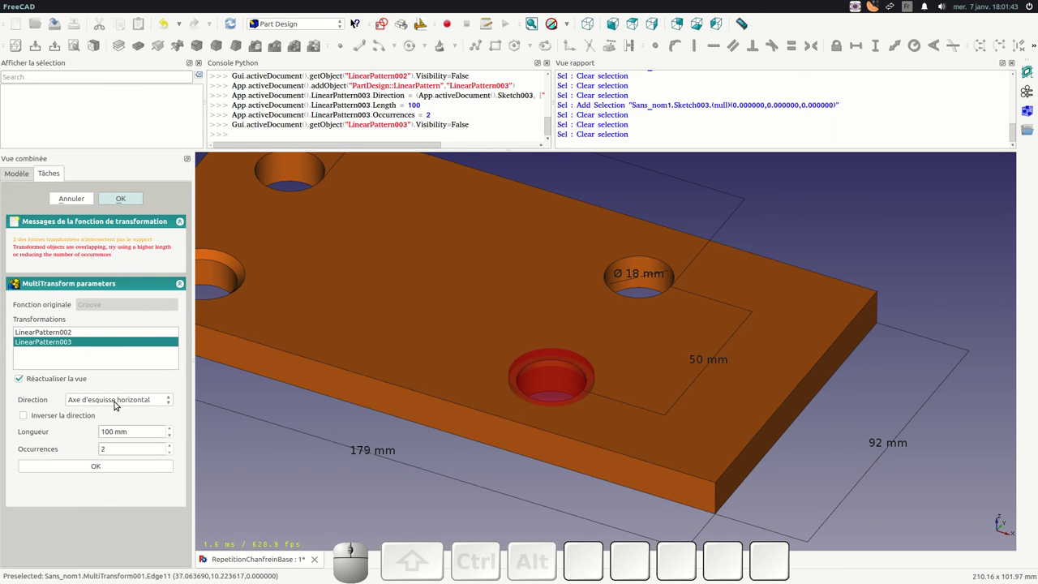
left_click(120, 403)
left_click(127, 415)
scroll("down", 3)
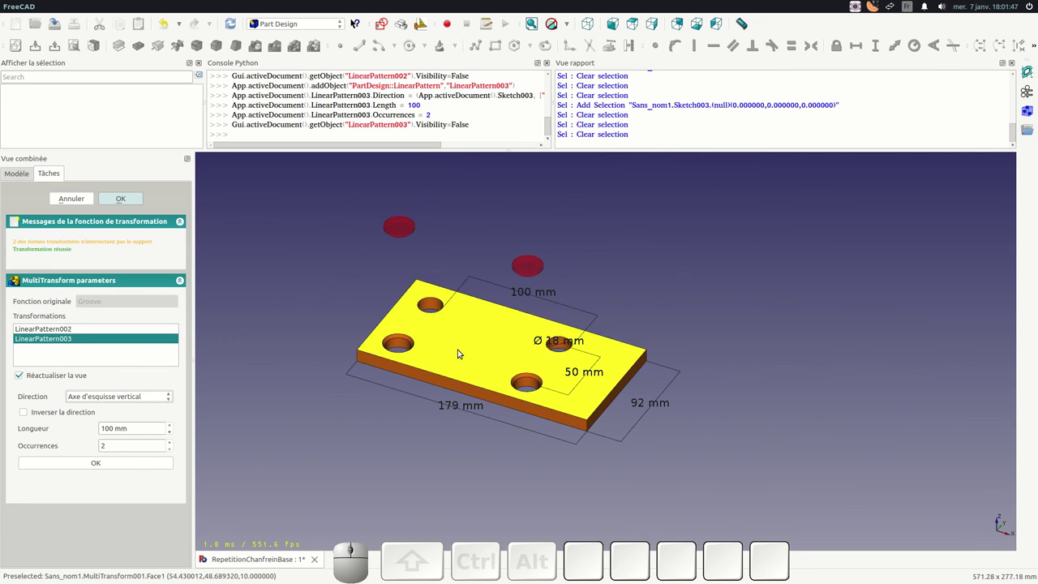
left_click(125, 401)
left_click(108, 412)
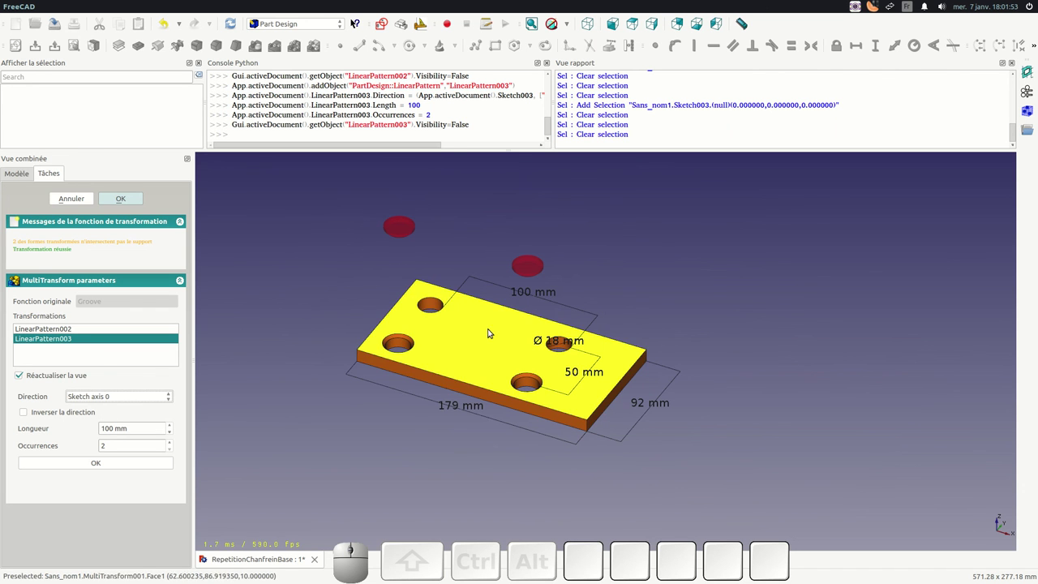
- Direct the second pattern along a picked plate edge (Edge3)
left_click(97, 401)
left_click(103, 409)
left_click(634, 377)
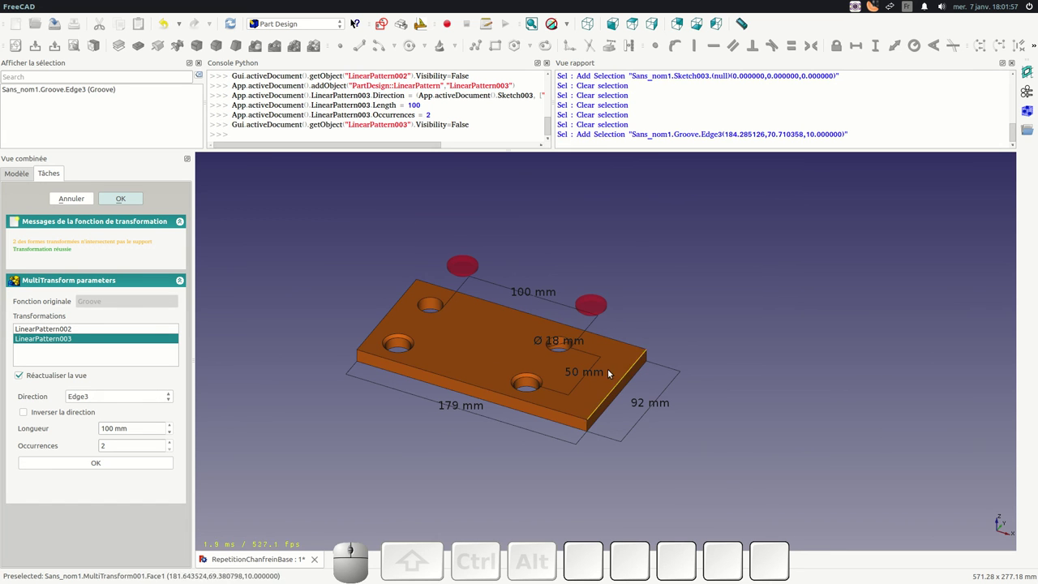
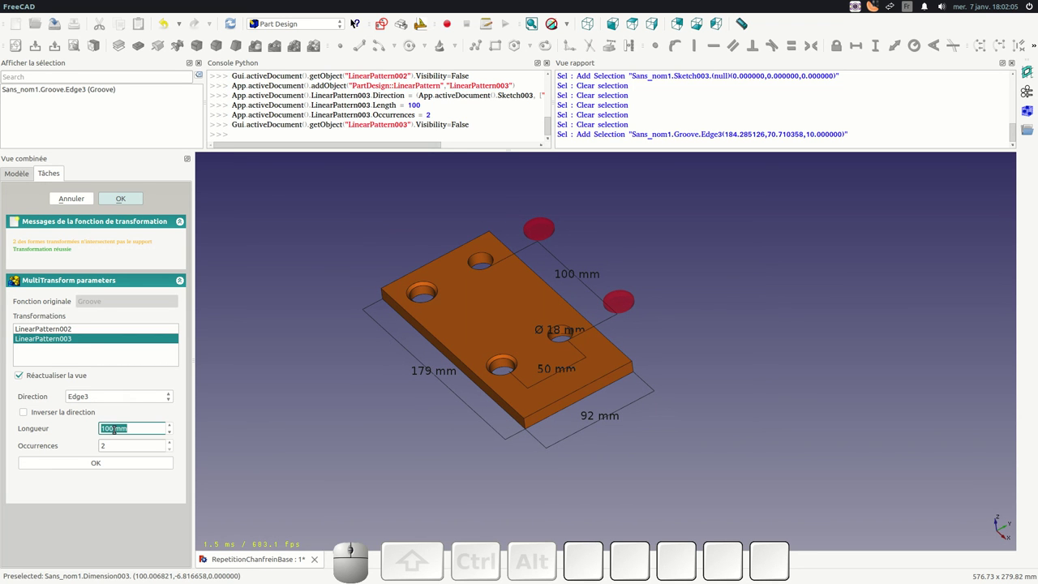
- Space the second pattern 50 mm and confirm the MultiTransform, grooving all four holes
key("KP_5")
key("KP_0")
key("m")
key("m")
key("Tab")
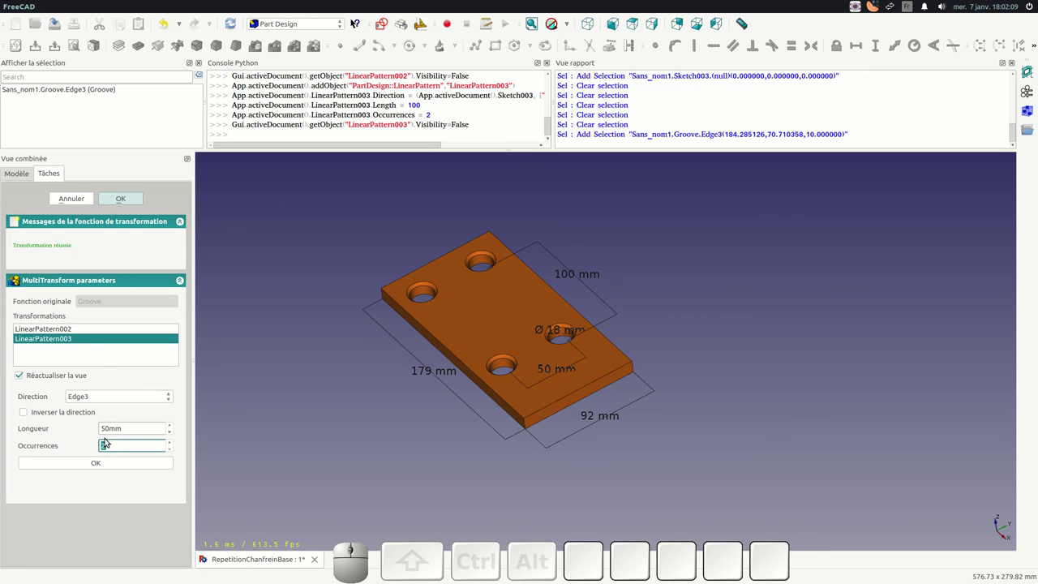
left_click(102, 467)
left_click(126, 204)
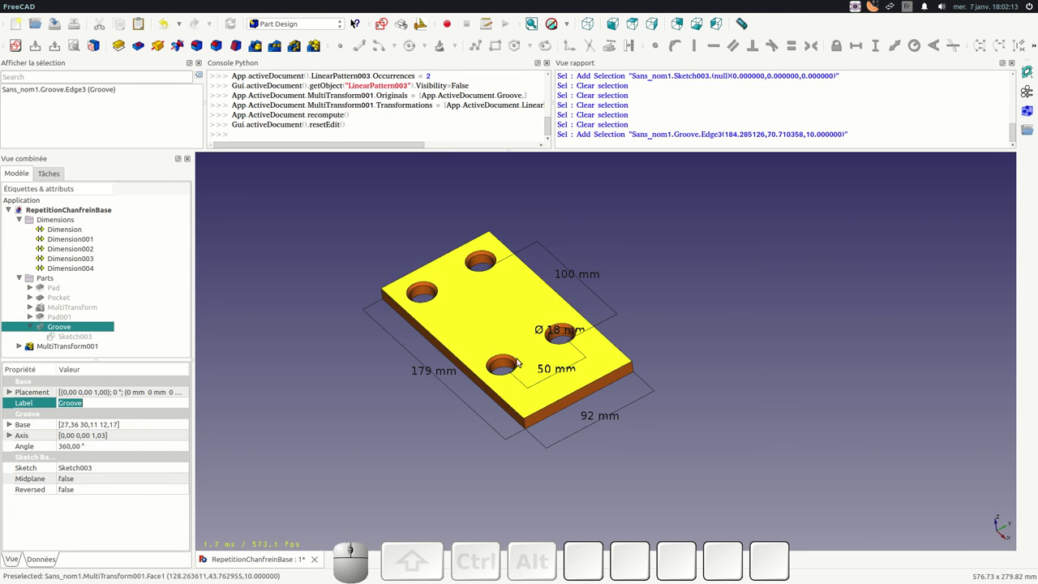